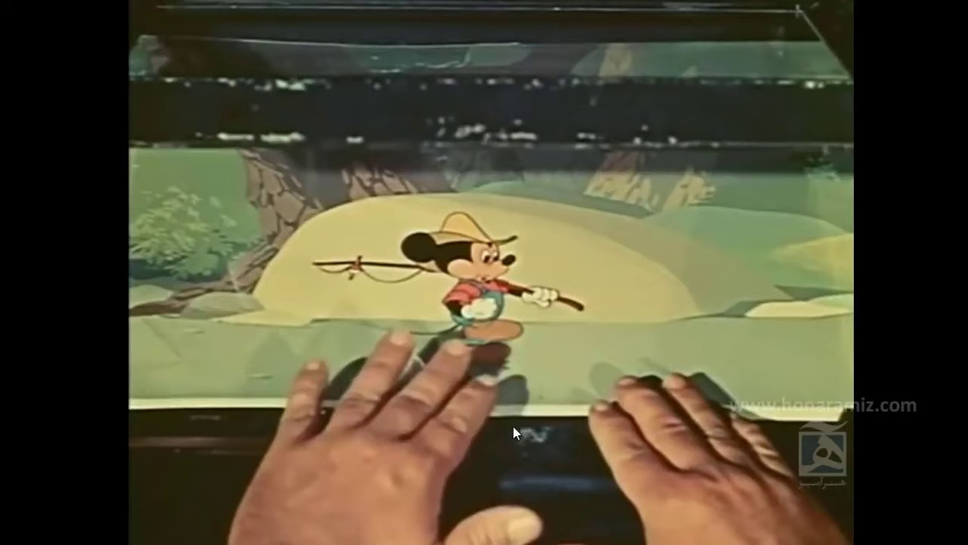
Resume the reference multiplane footage and pause it on the moonlit farmhouse scene framed by trees
key("Return")
key("space")
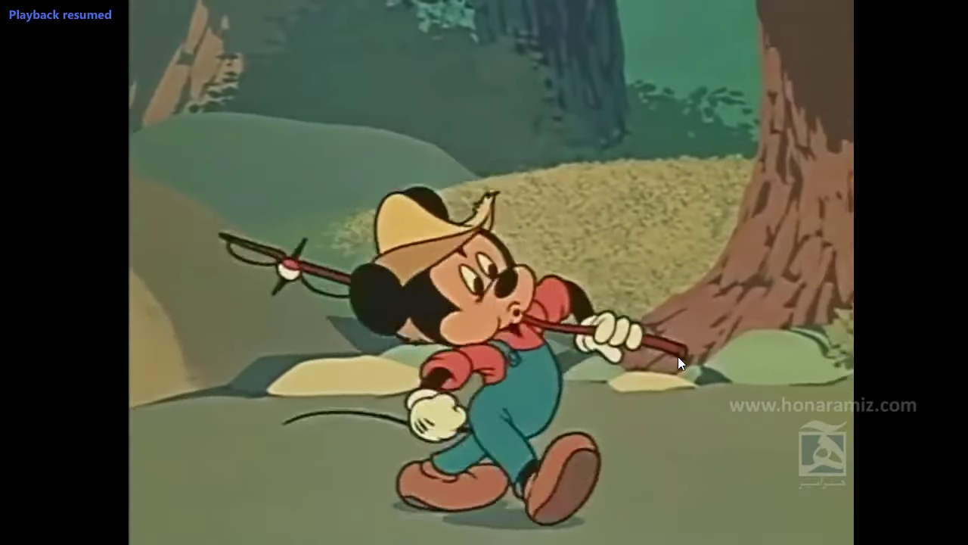
key("space")
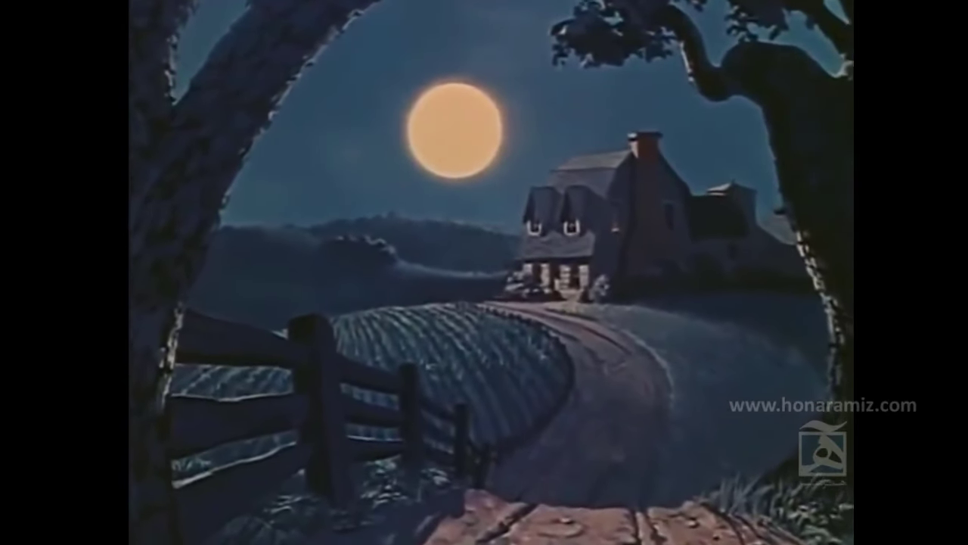
key("space")
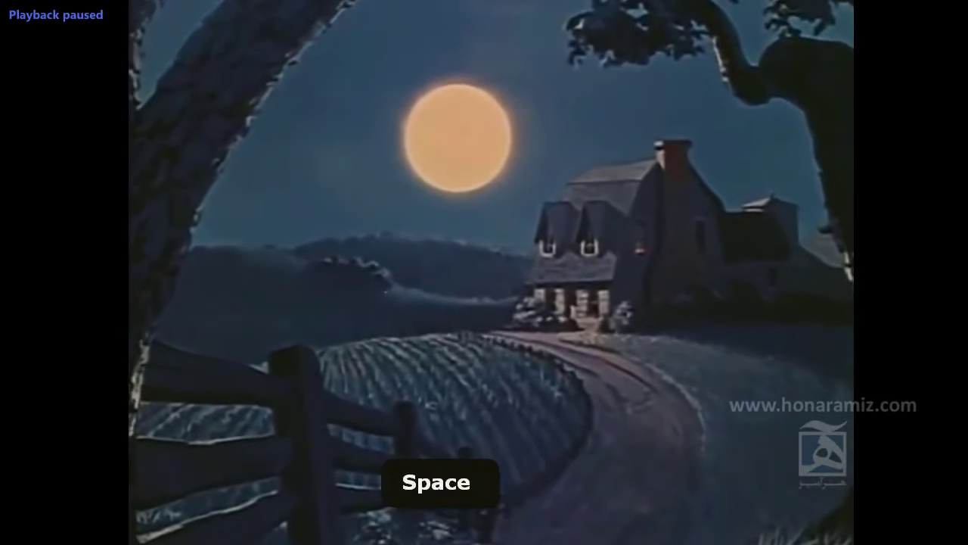
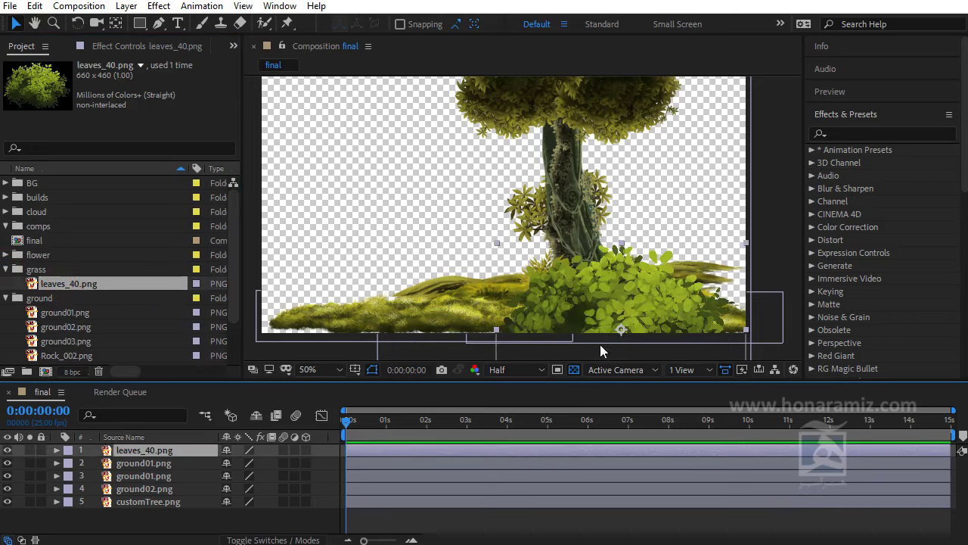
Reveal the grass layers' Scale, set them to 110%, 68% and 93%, then collapse the properties
key("s")
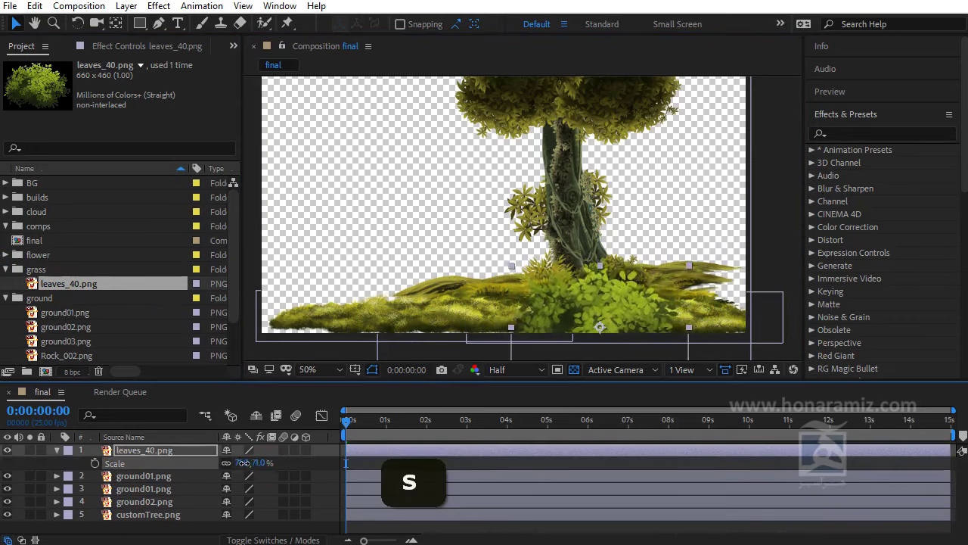
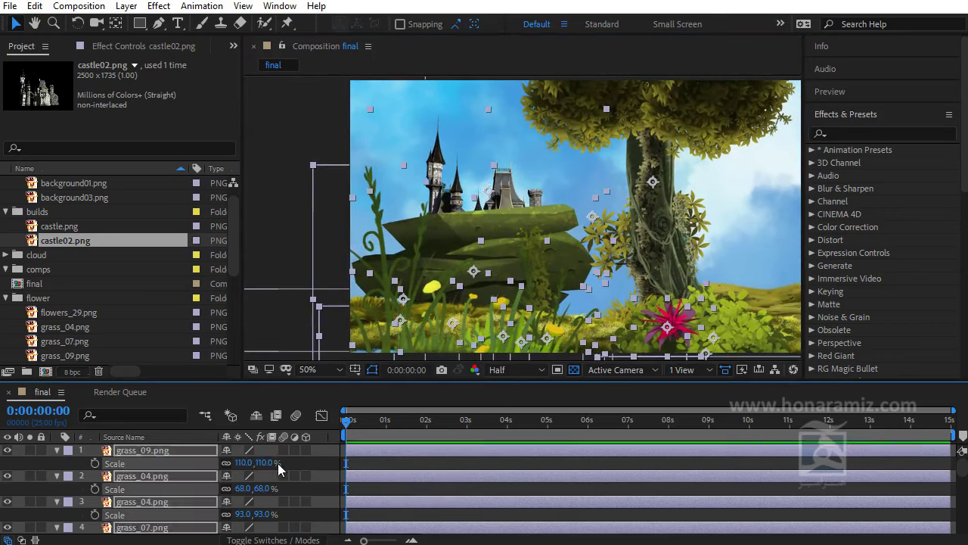
key("ctrl+z")
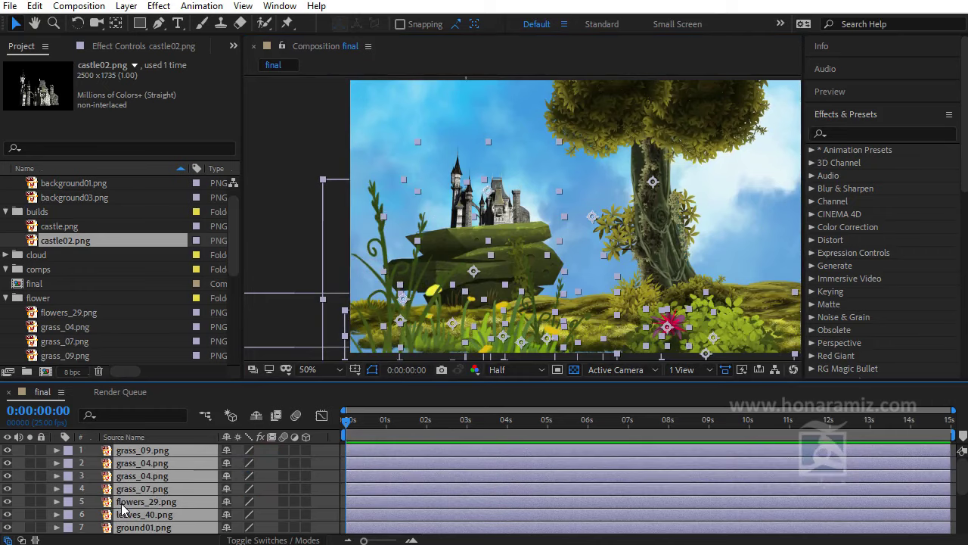
Select the foreground layers grass_09 through grass_04, flowers_29 and leaves_40
key("`")
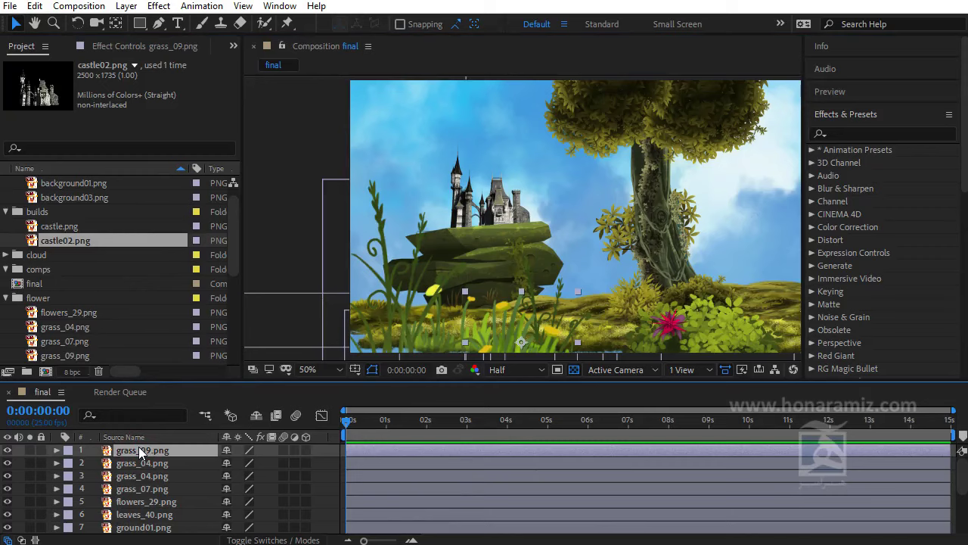
key("`")
left_click(145, 467)
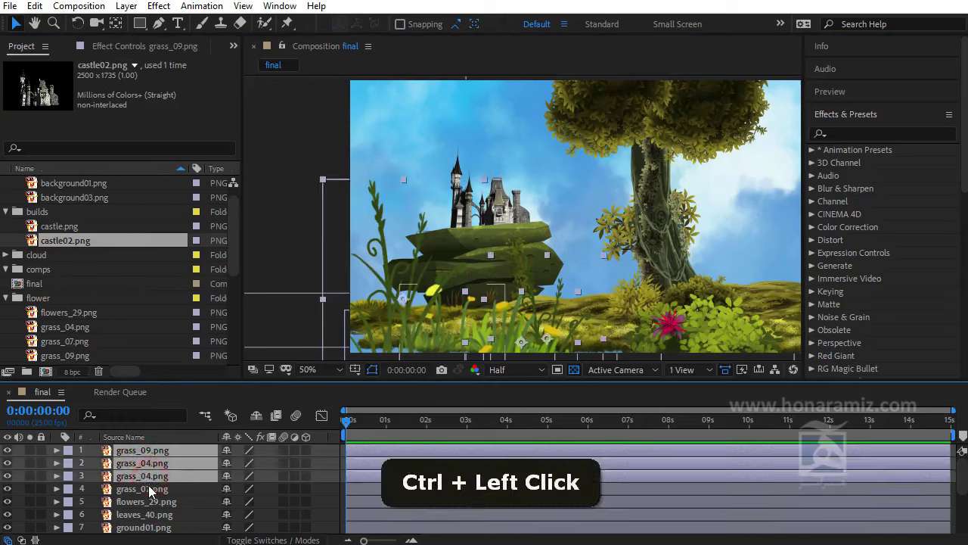
left_click(143, 505)
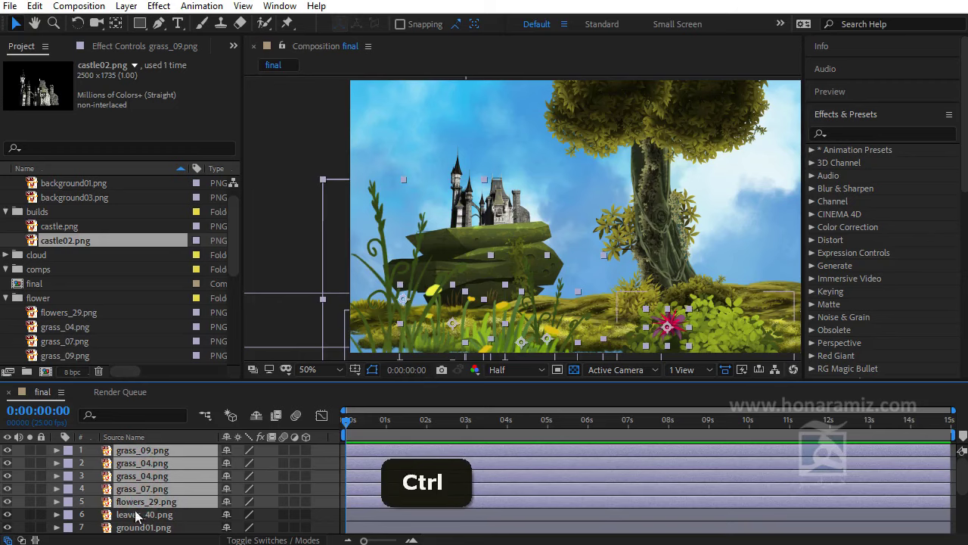
left_click(138, 521)
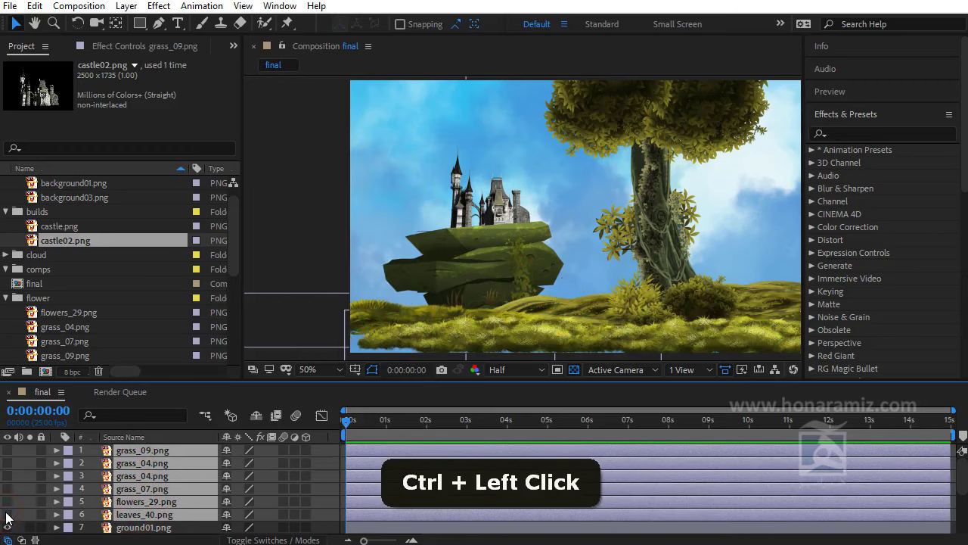
Pre-compose the selected foreground layers into a new composition named FG
key("ctrl+shift+c")
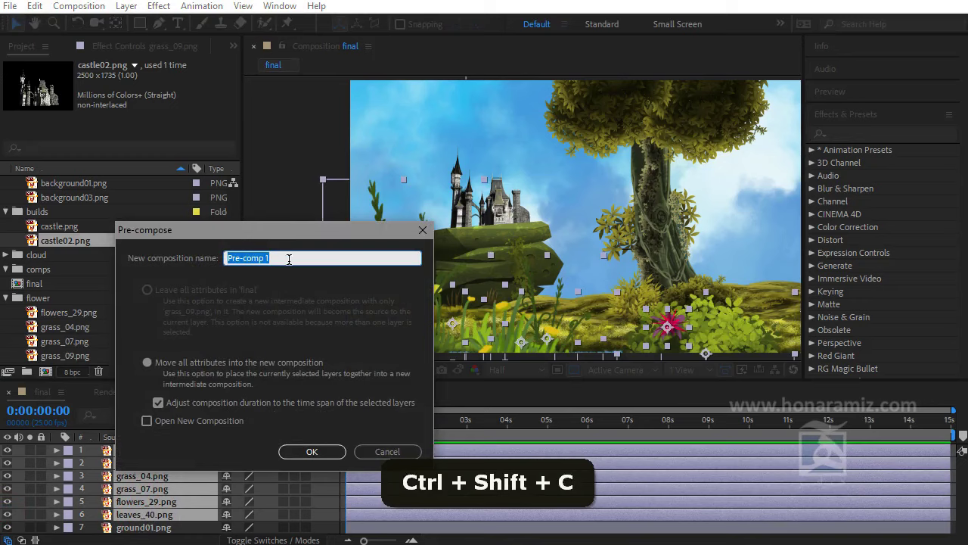
key("shift+f")
key("shift+g")
key("Return")
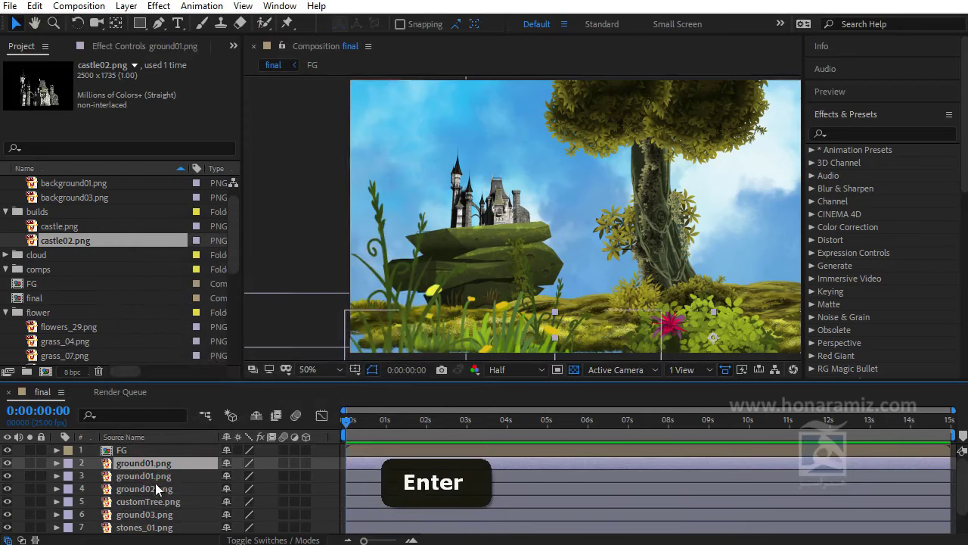
Select ground01 through ground03 with the custom tree and pre-compose them as migG
key("Return")
scroll("down", 3)
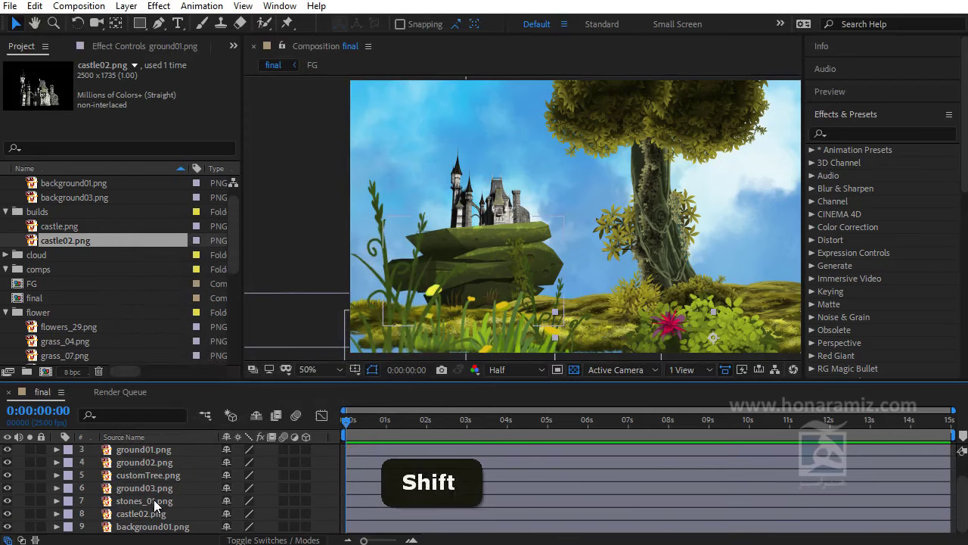
left_click(157, 493)
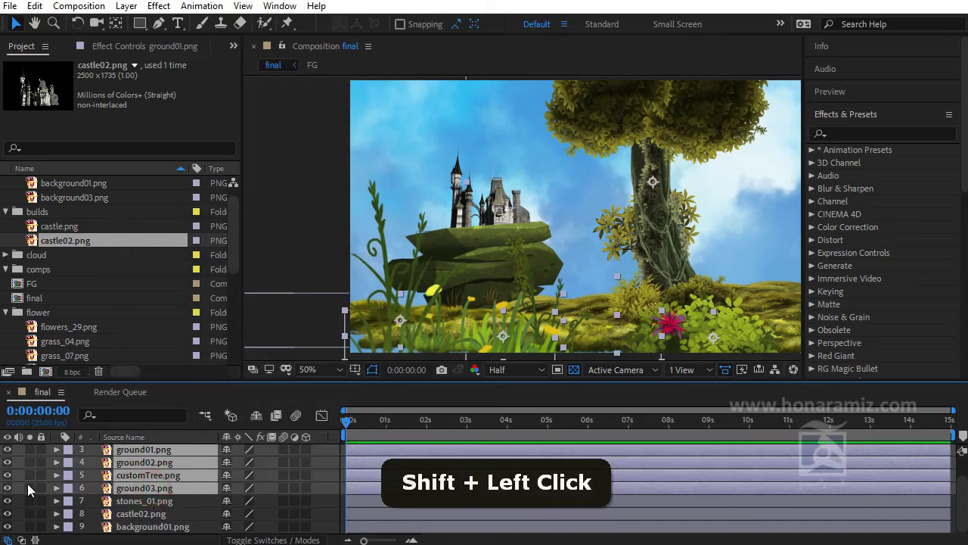
key("ctrl+shift+c")
key("m")
type("I, M")
key("g")
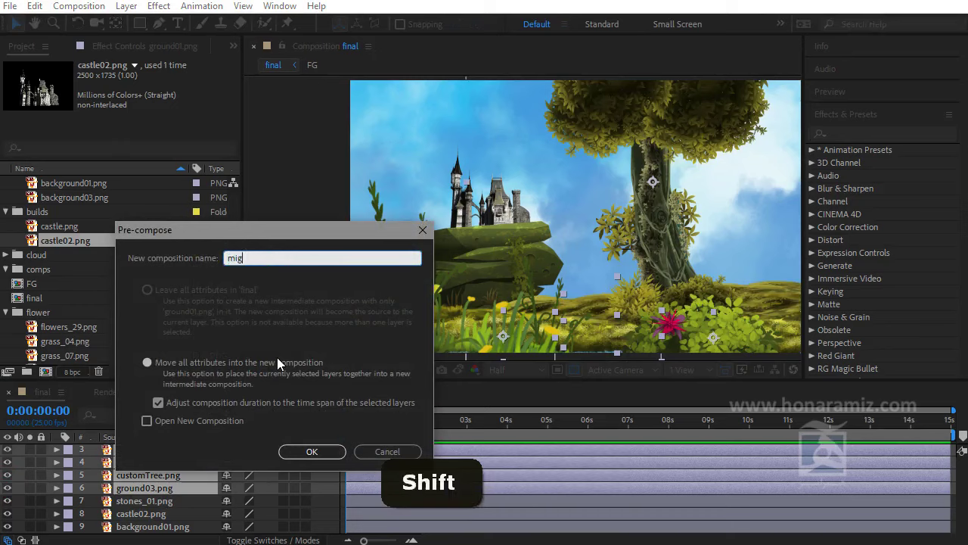
key("shift+g")
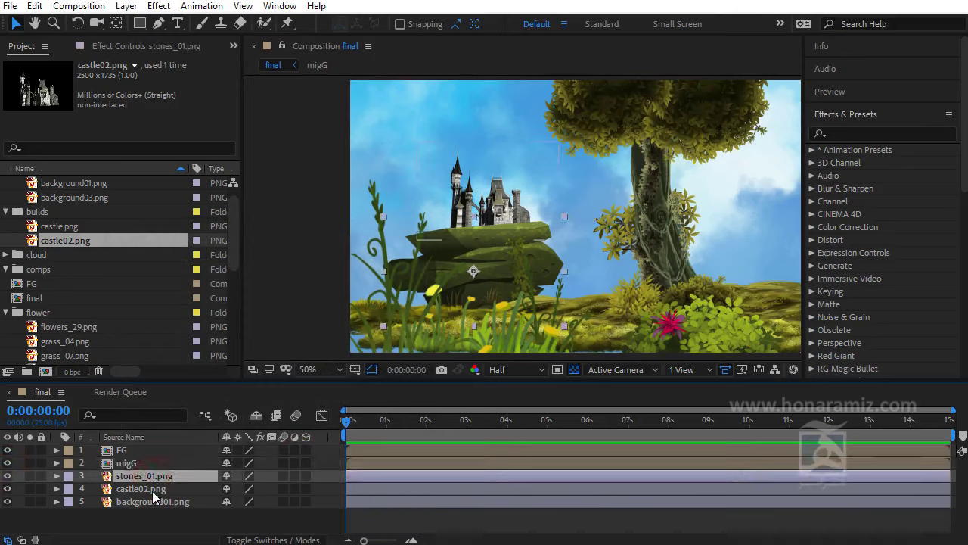
Pre-compose the stones and castle02 layers into a background composition named BG01
left_click(156, 491)
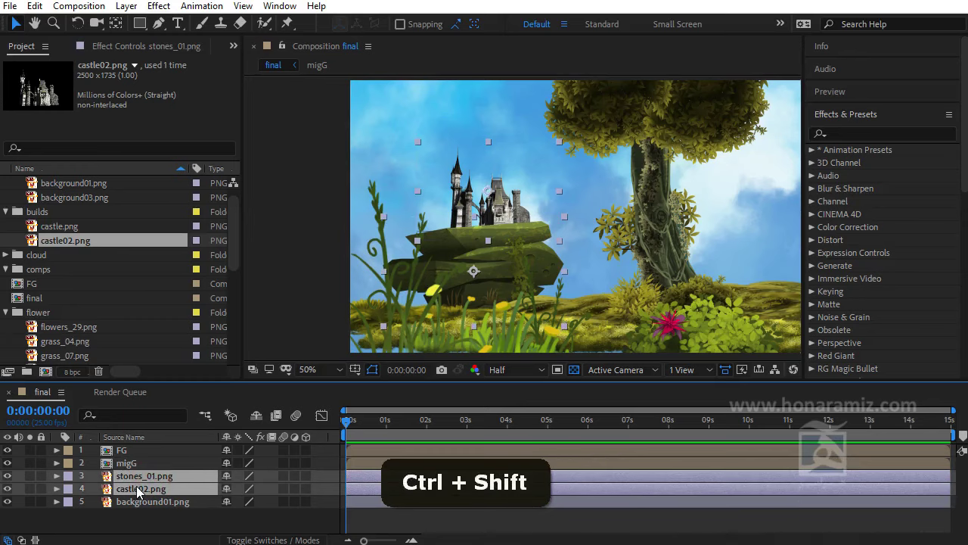
key("ctrl+shift+c")
key("shift+b")
key("shift+g")
key("1")
key("Return")
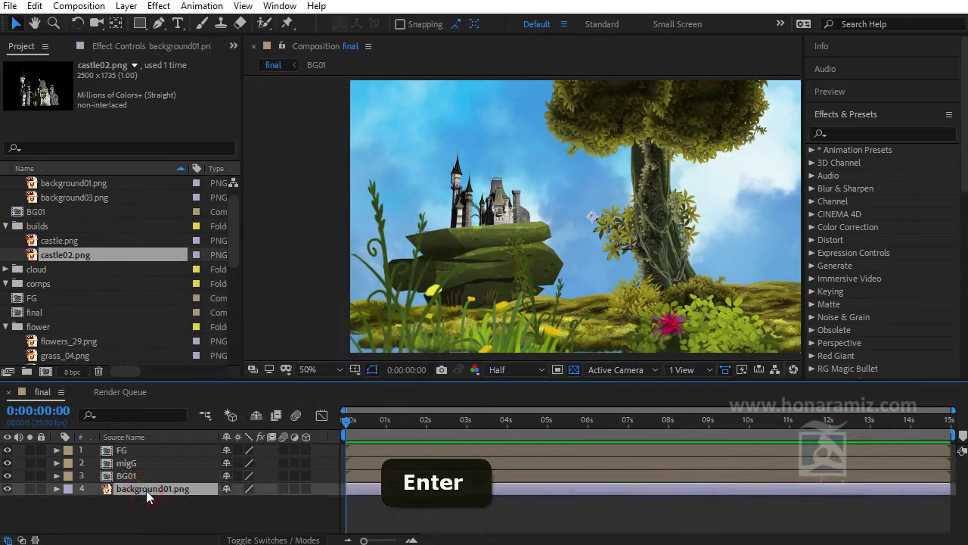
Pre-compose background01.png as Sky so FG, migG, BG01 and Sky can all be 3D layers
key("Return")
key("ctrl+shift+c")
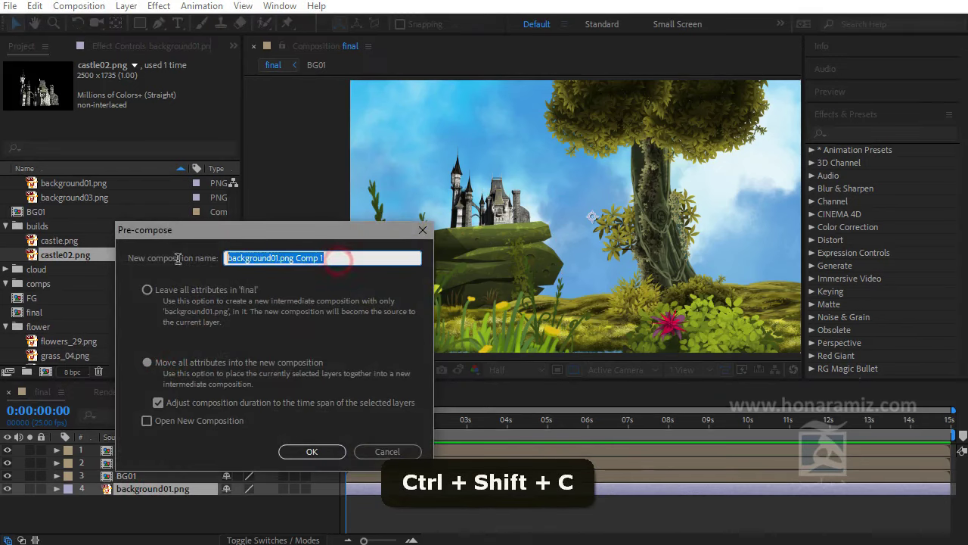
key("shift+s")
key("k")
key("s")
key("y")
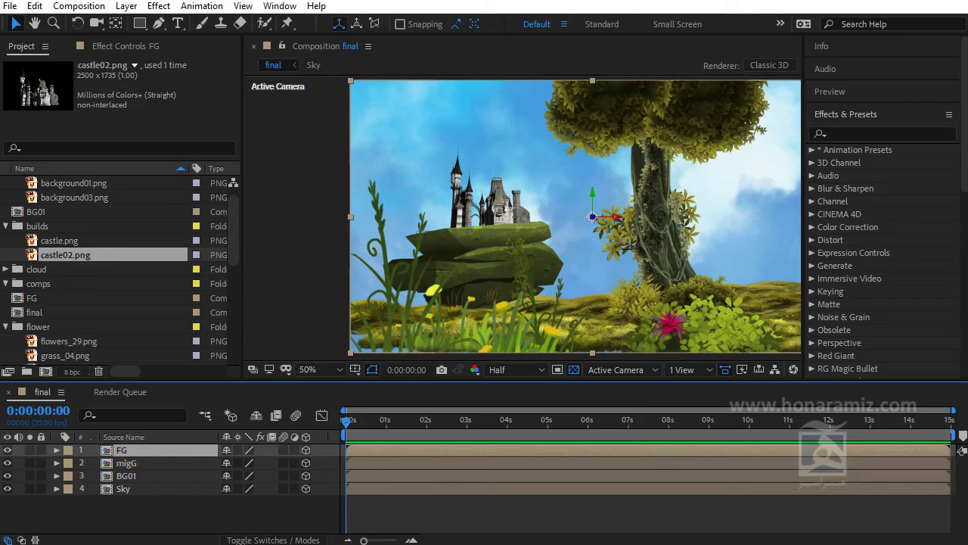
Add a Two-Node Camera with Custom preset as Camera 1 above FG, migG, BG01 and Sky
key("y")
right_click(205, 517)
right_click(458, 421)
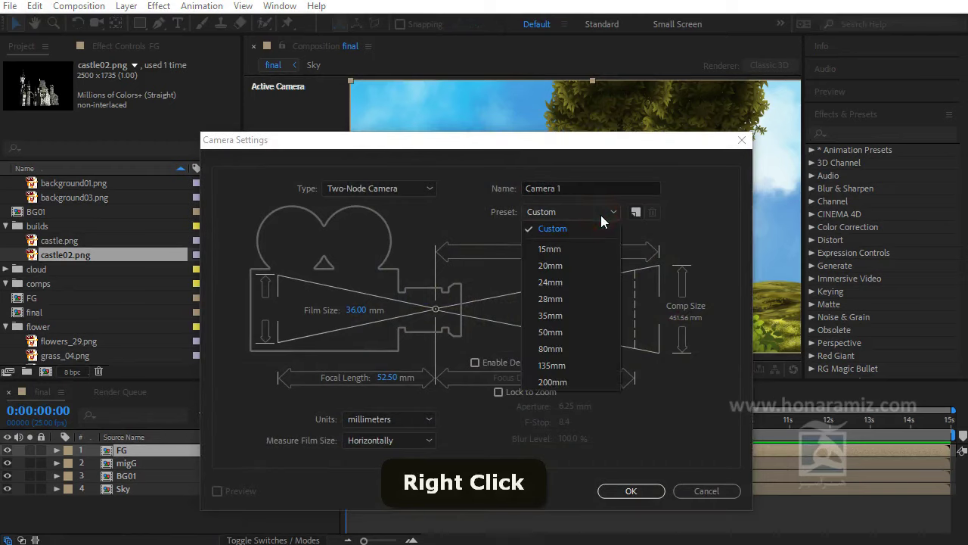
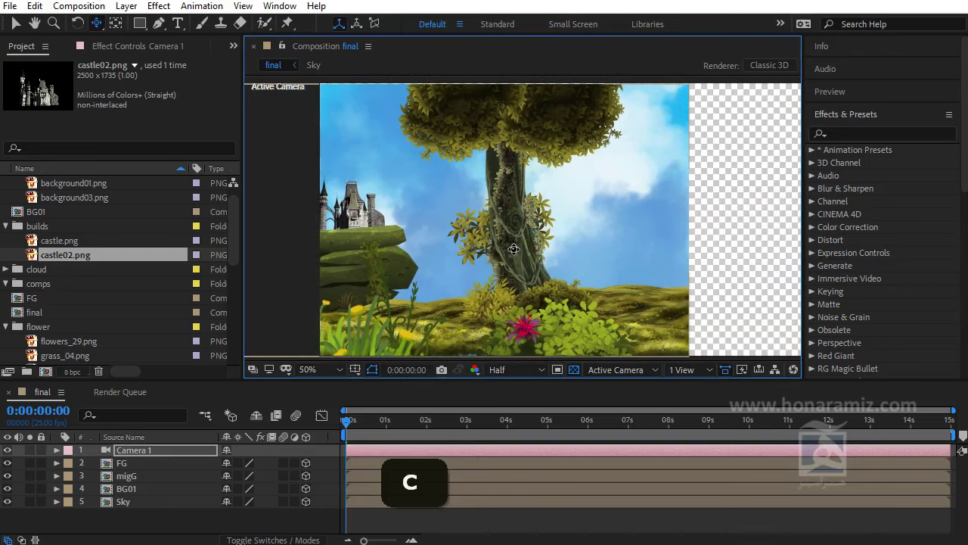
key("c")
key("ctrl+z")
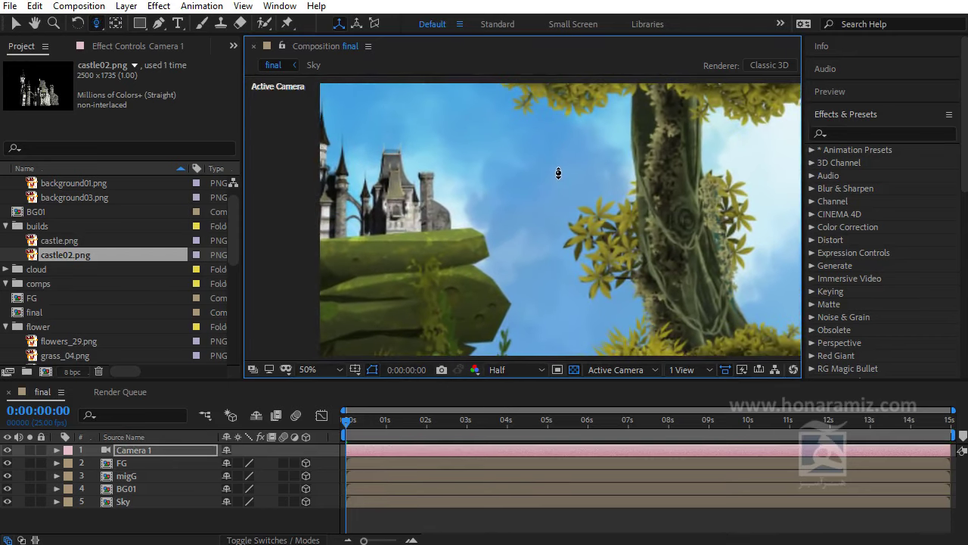
Push Sky and BG01 back along Z and raise their scales to 272.4% and 116% to fill the camera view
key("ctrl+z")
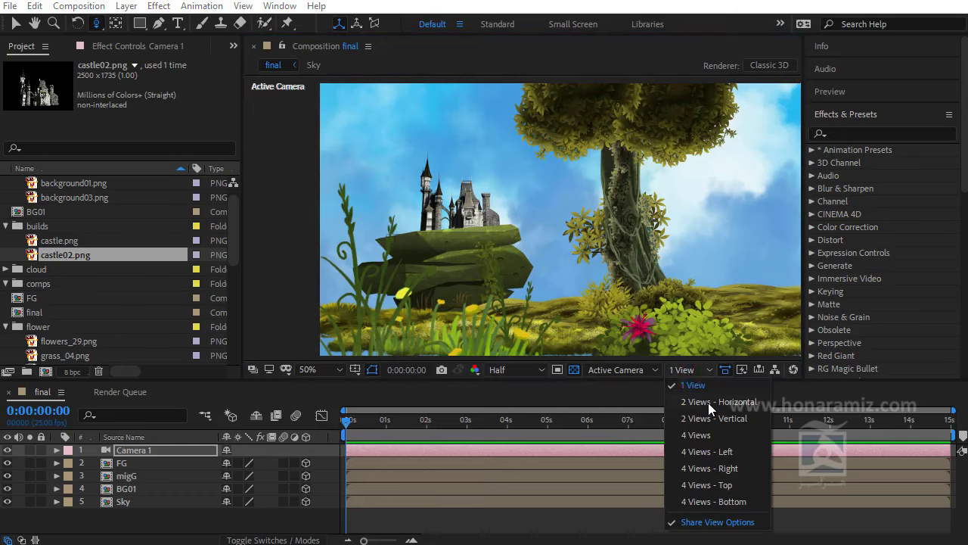
key("ctrl+z")
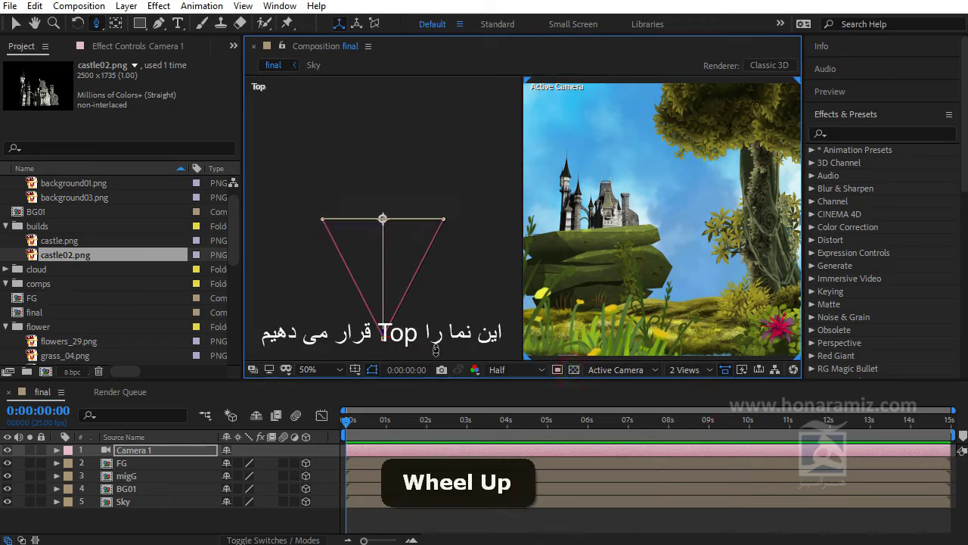
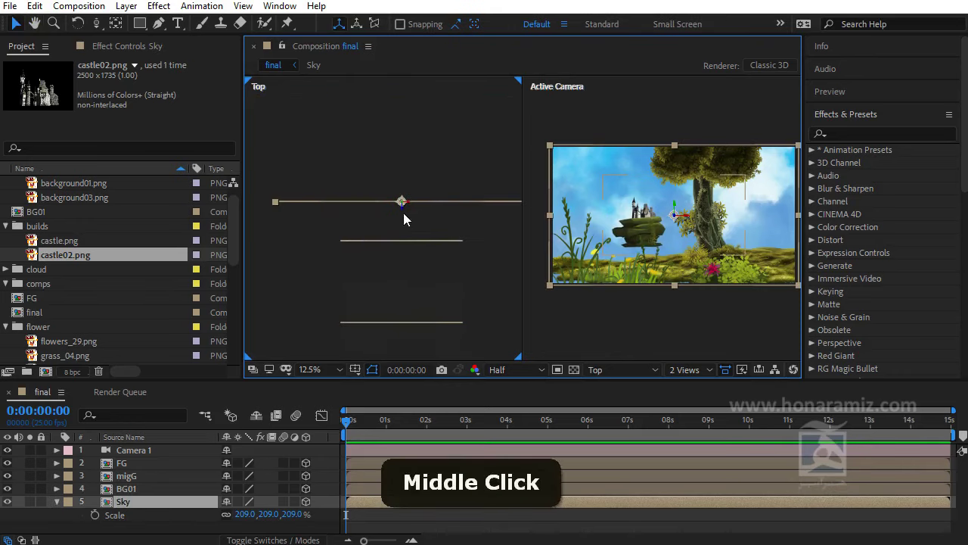
left_click(791, 296)
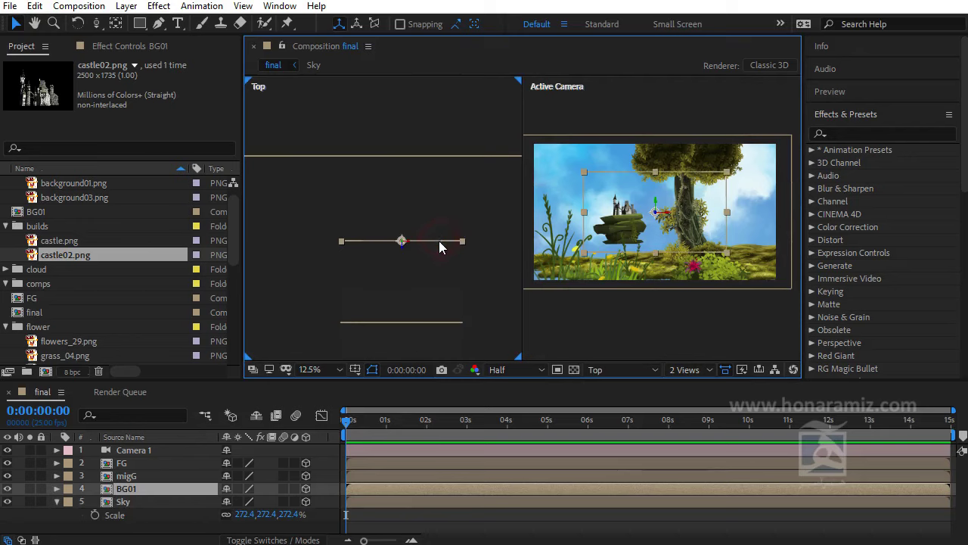
key("s")
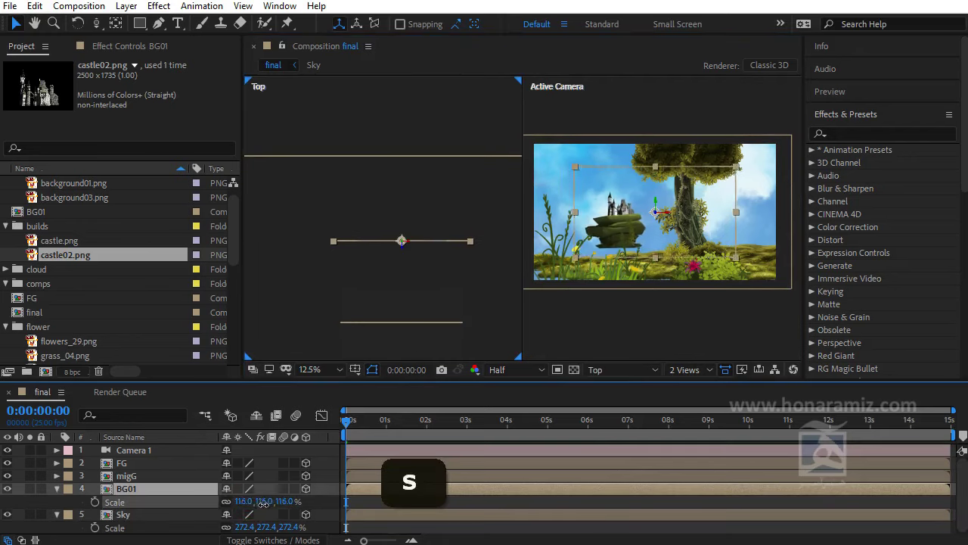
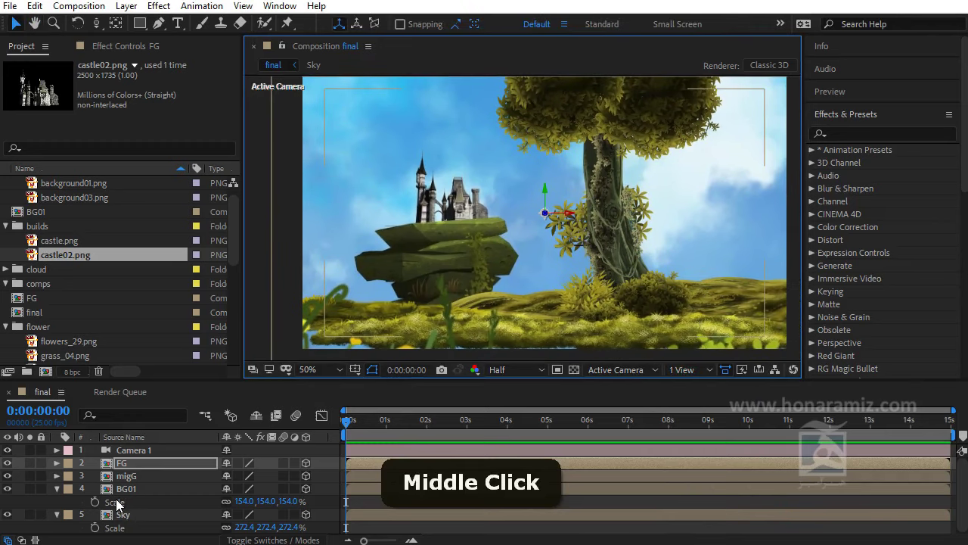
Open the FG pre-comp to enlarge its canvas so the foreground plants are not cropped
key("ctrl+a")
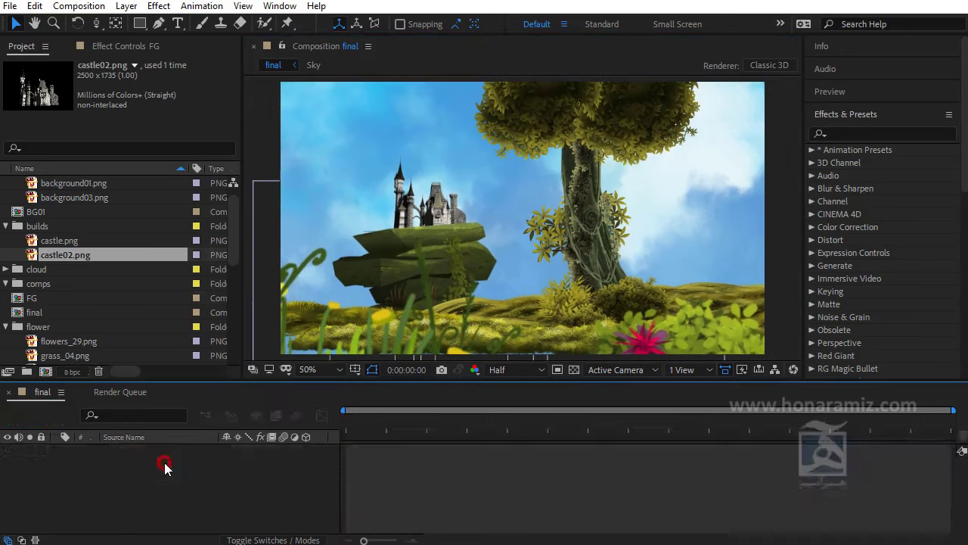
key("ctrl+a")
scroll("down", 3)
middle_click(595, 278)
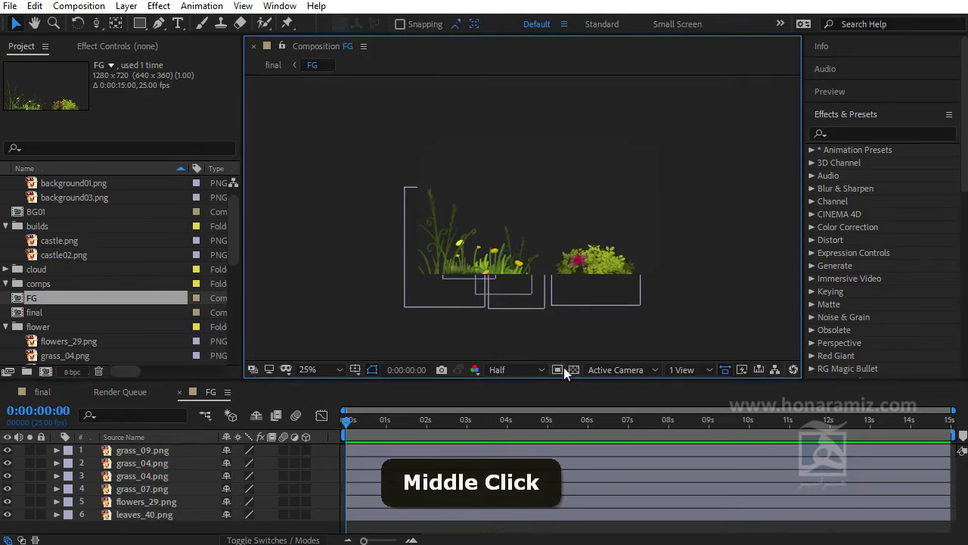
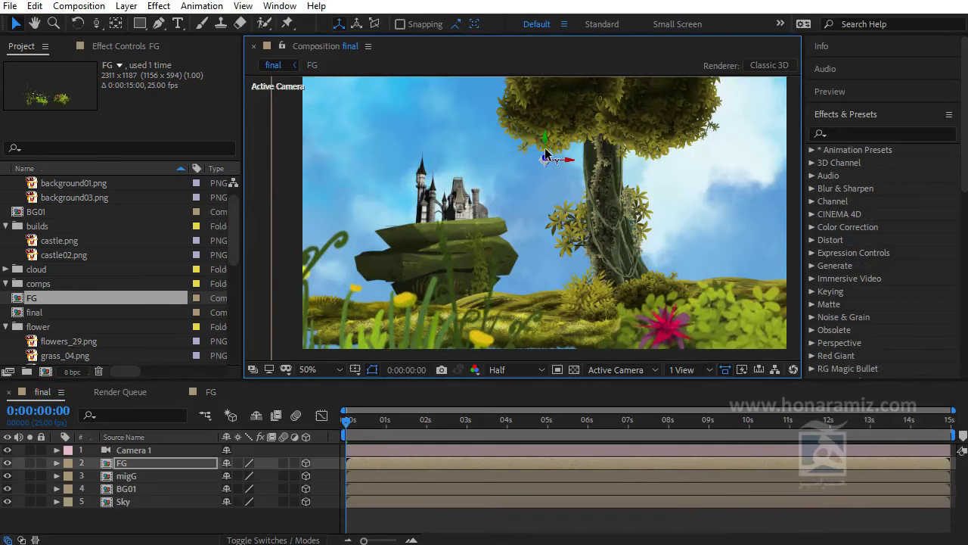
With FG's canvas at 2311 × 1187, check FG's scale reads 100% before opening migG's settings
key("ctrl+z")
key("s")
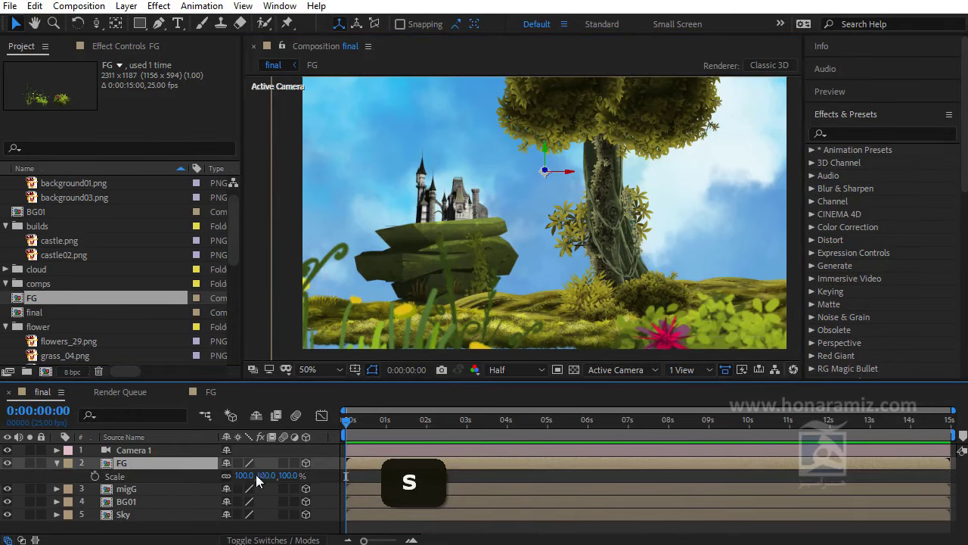
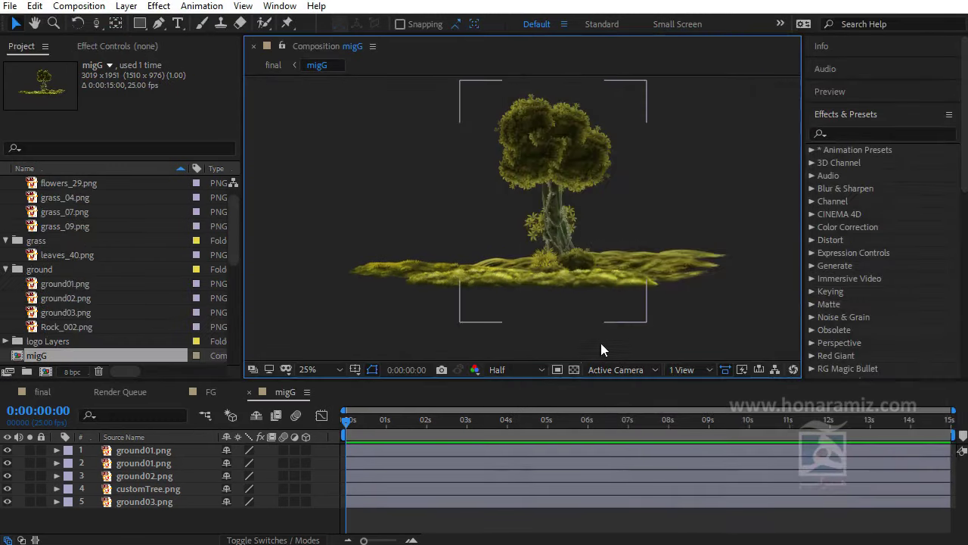
Scroll the enlarged migG composition (3019 × 1951) to view the whole tree and ground layers
scroll("down", 3)
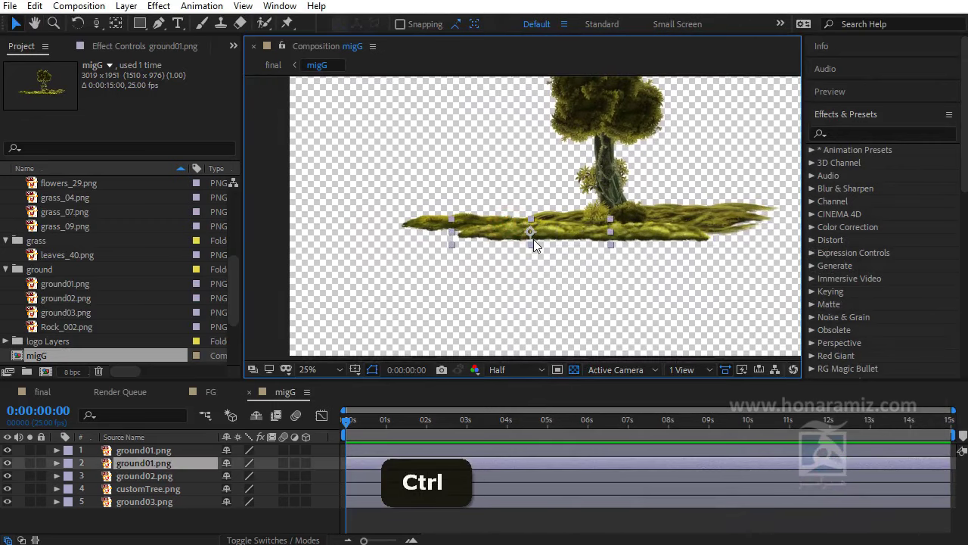
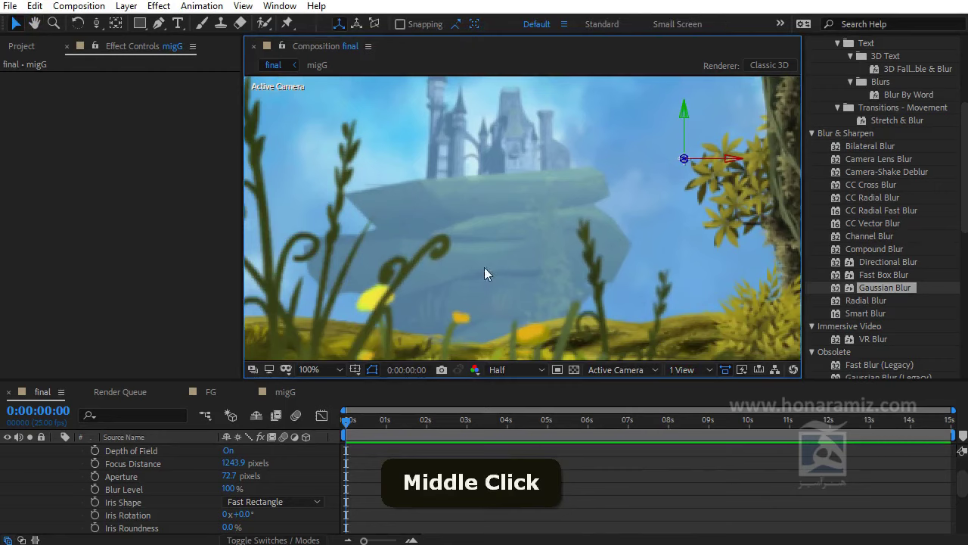
Zoom the viewer to inspect the depth-of-field blur on the foreground plants
scroll("down", 3)
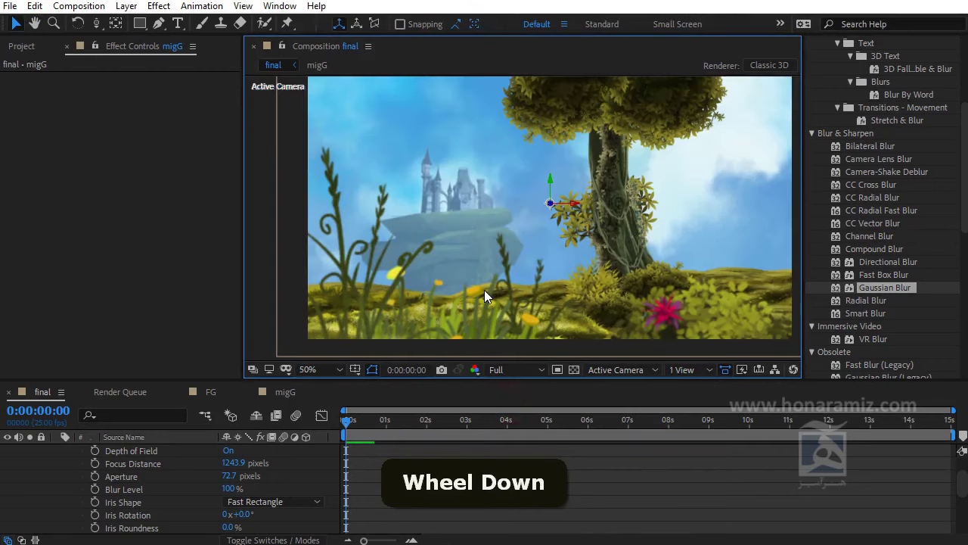
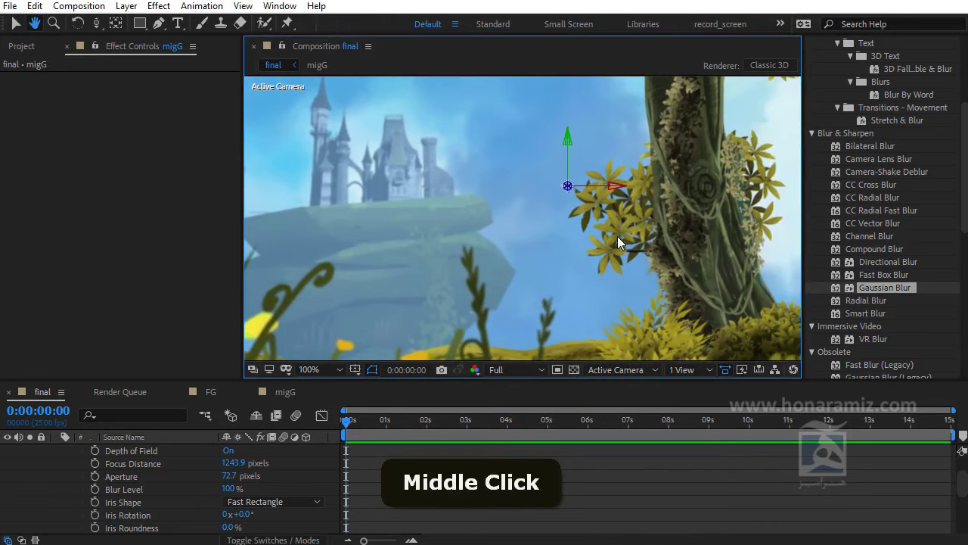
Raise Camera 1's Blur Level to 300% so the foreground plants go soft
scroll("down", 3)
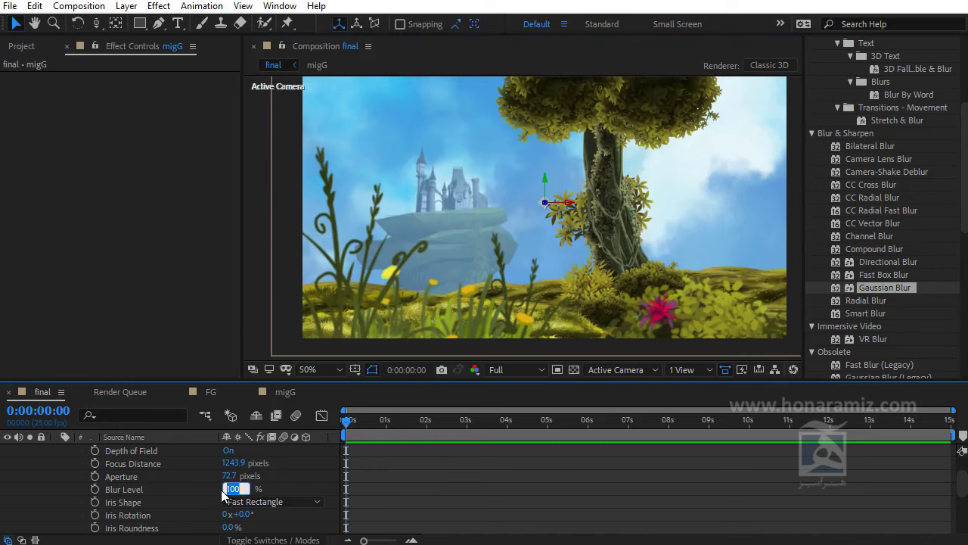
key("3")
key("0")
key("Return")
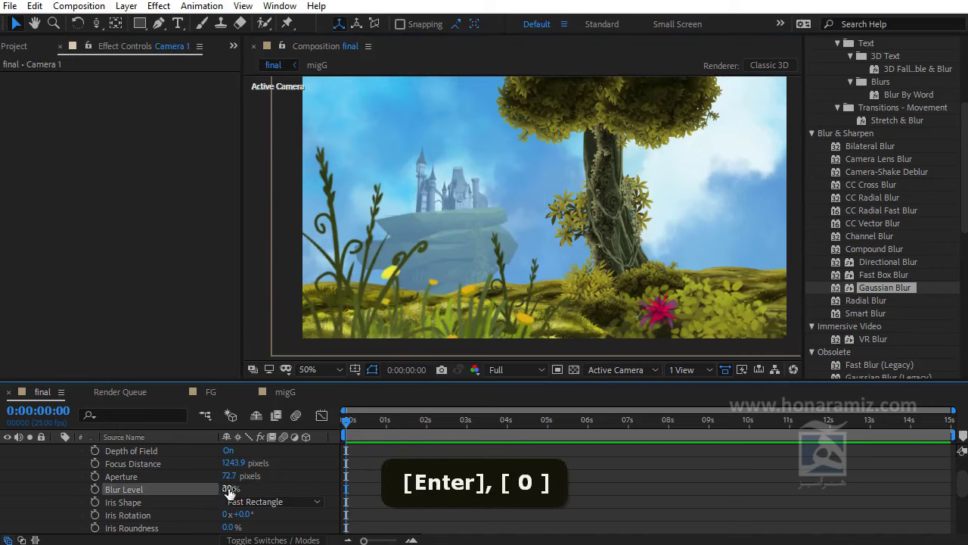
key("Return")
key("3")
key("0")
key("Return")
key("0")
scroll("up", 3)
scroll("down", 3)
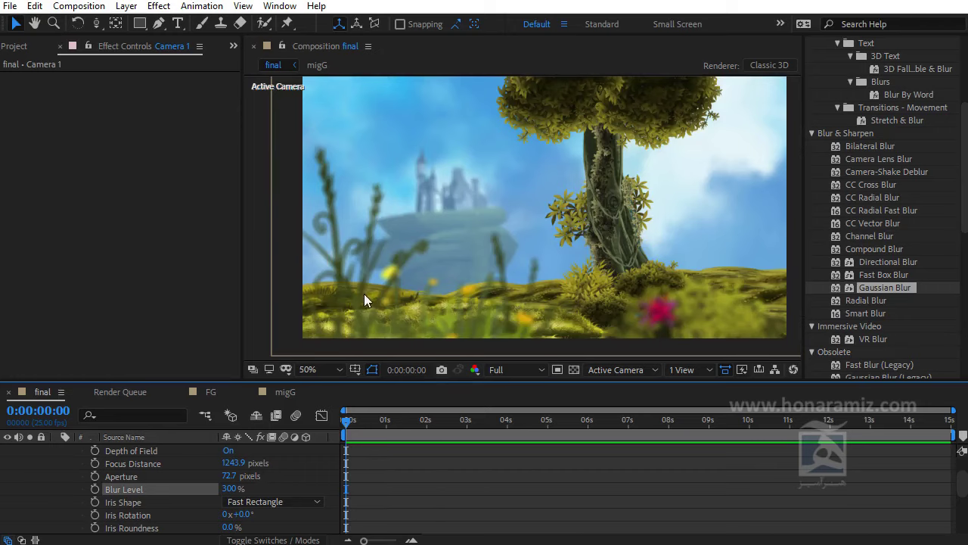
scroll("down", 3)
scroll("up", 3)
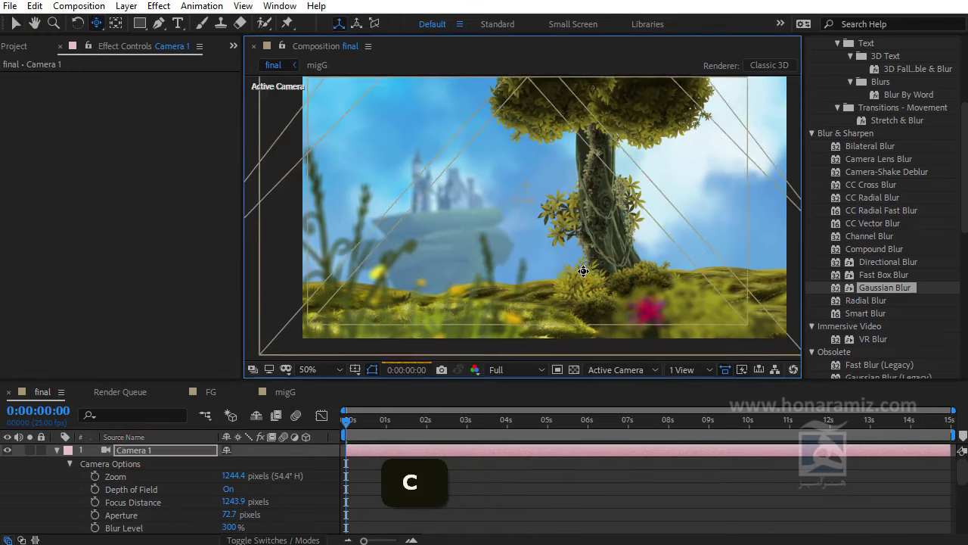
Turn Camera 1's depth of field off and dolly in past the plants onto the castle and tree trunk
key("c")
key("c")
key("ctrl+z")
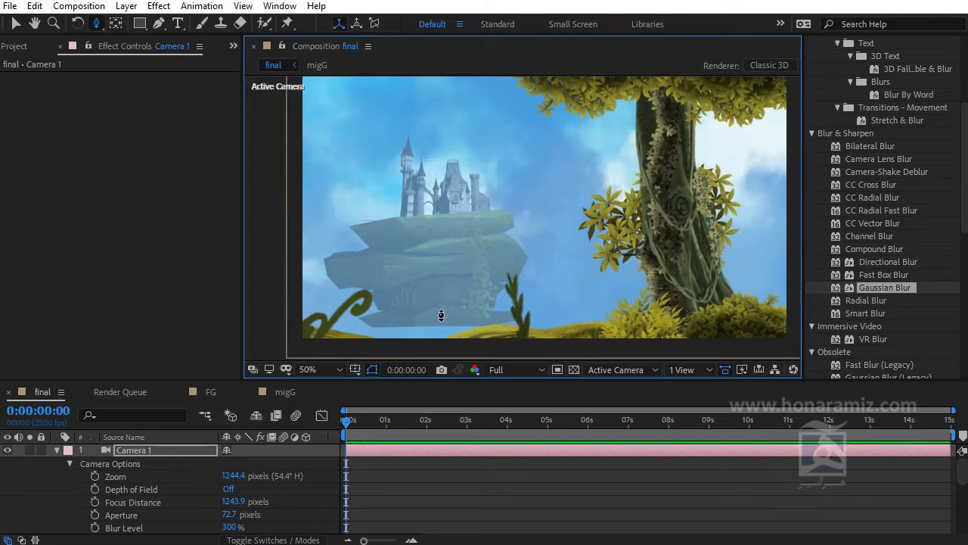
key("c")
scroll("down", 3)
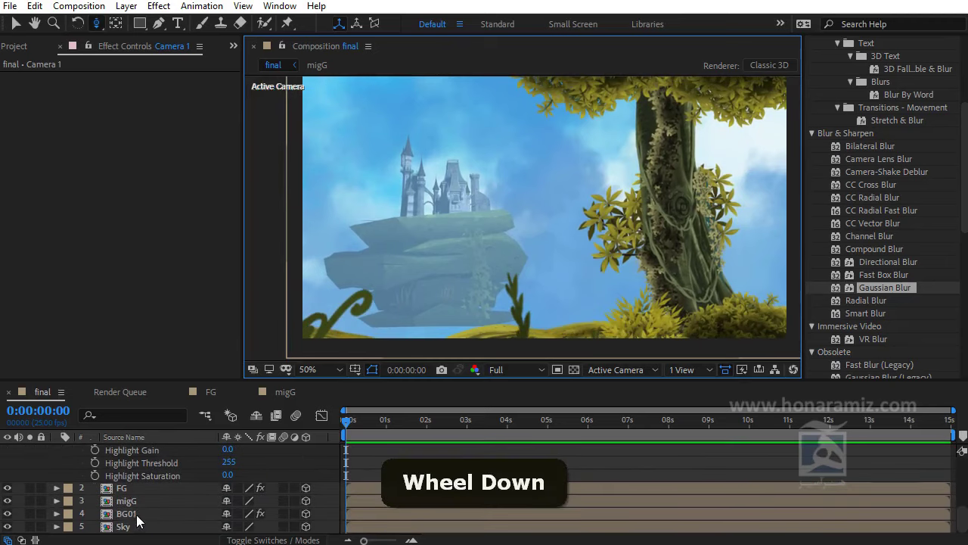
Check BG01's 163% scale and open its pre-comp with the stones and castle02 layers
scroll("down", 3)
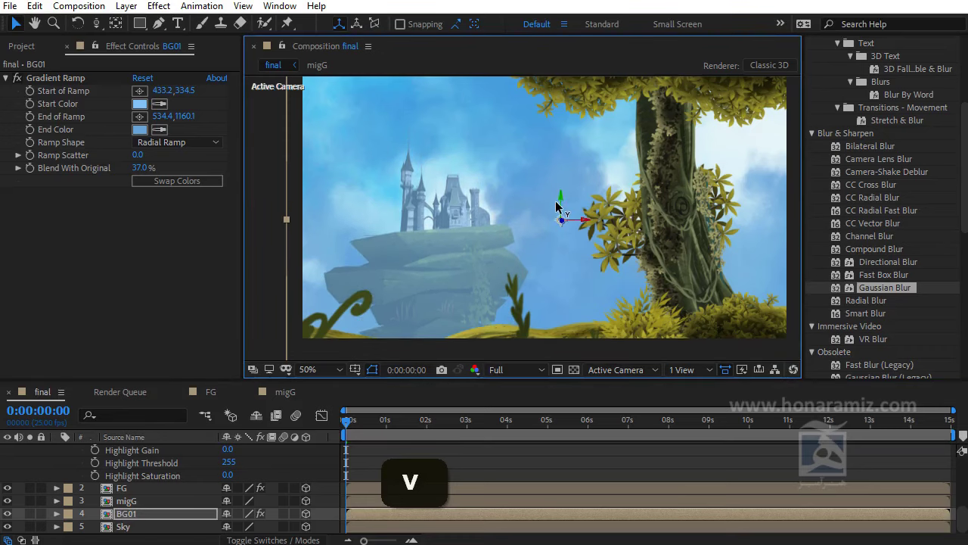
key("v")
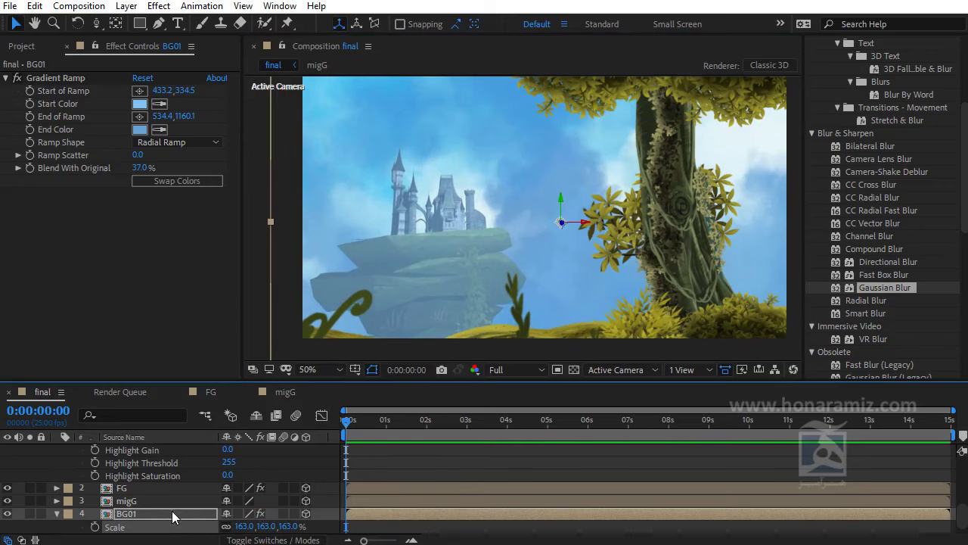
key("s")
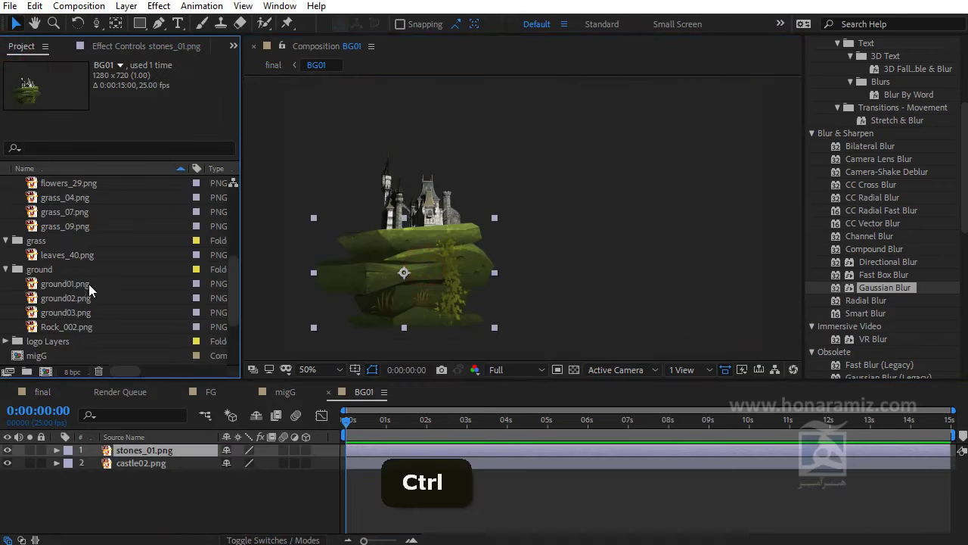
Place stones_02.png at 40% beside the castle island in BG01 and return to the final comp
scroll("down", 3)
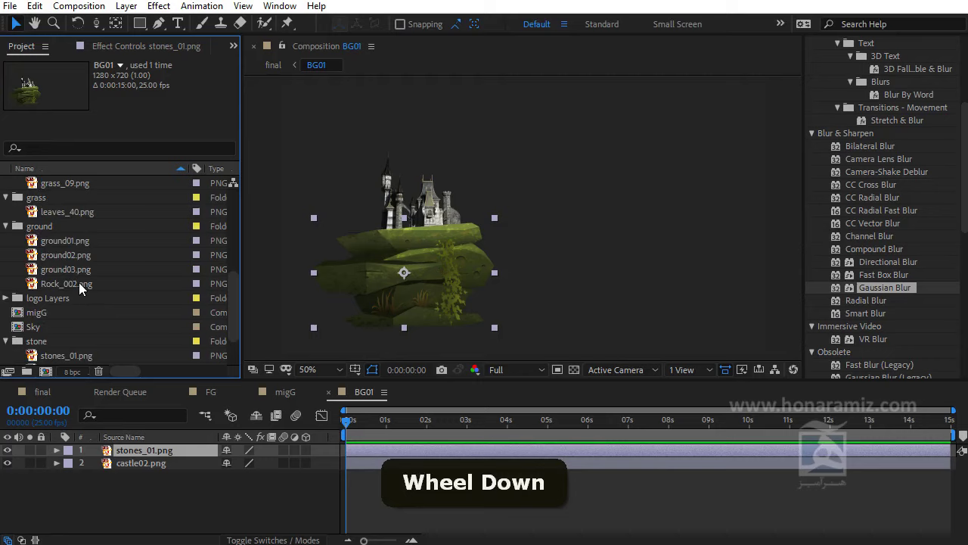
scroll("down", 3)
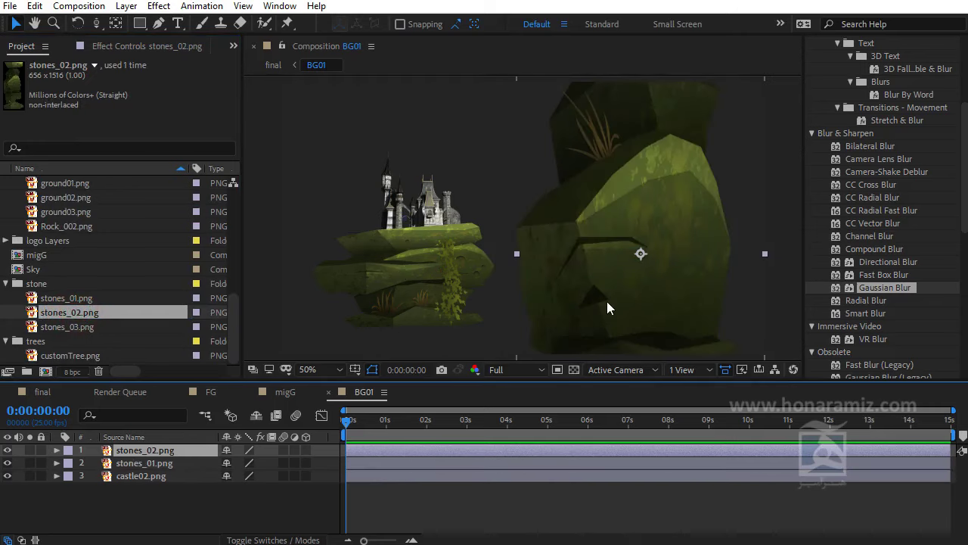
scroll("down", 3)
key("s")
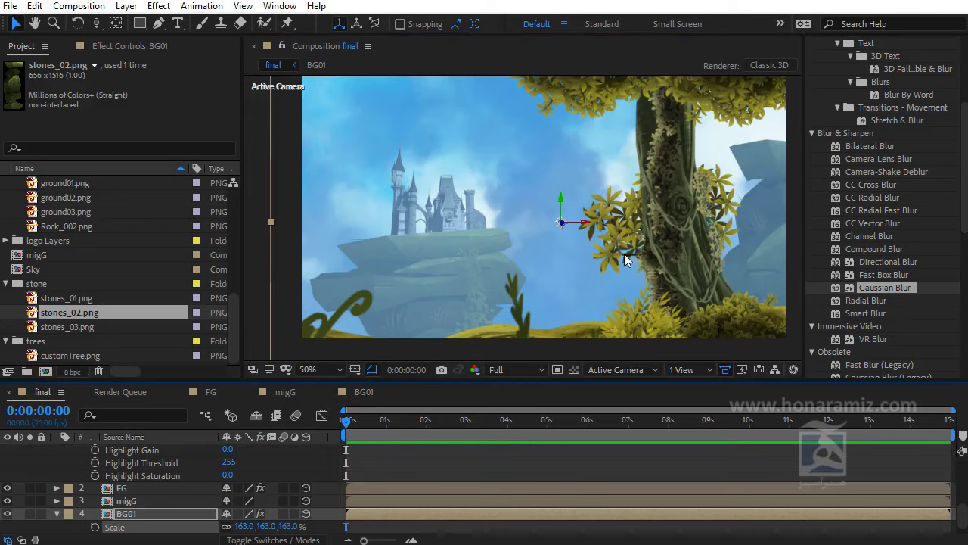
Undo the camera moves to restore the wide view from foreground grass to the distant rock
key("s")
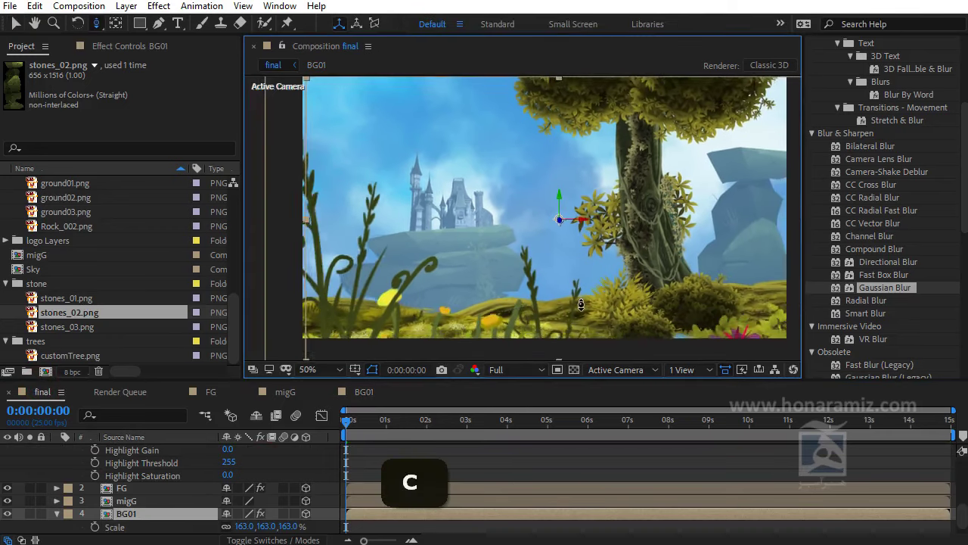
key("c")
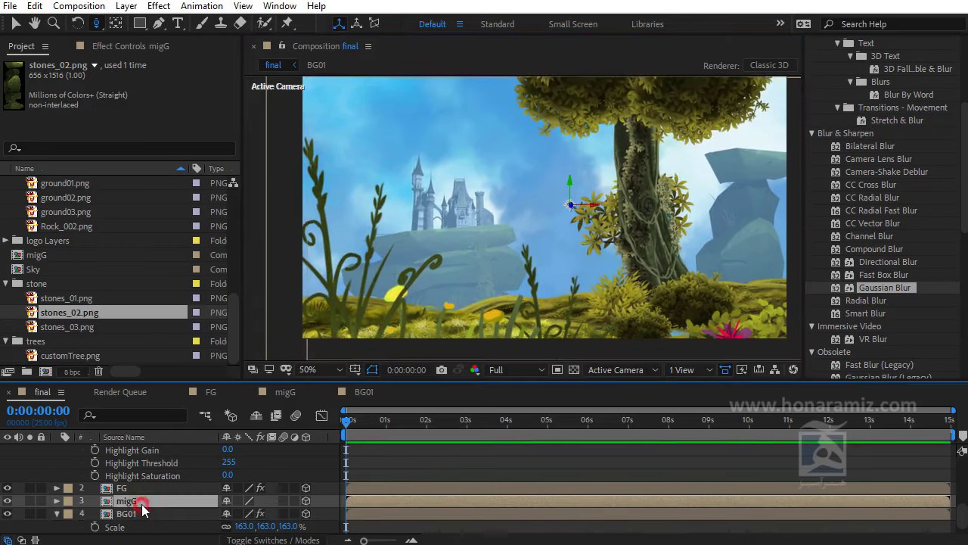
Duplicate the migG midground layer and select the FG foreground layer
key("c")
key("ctrl+d")
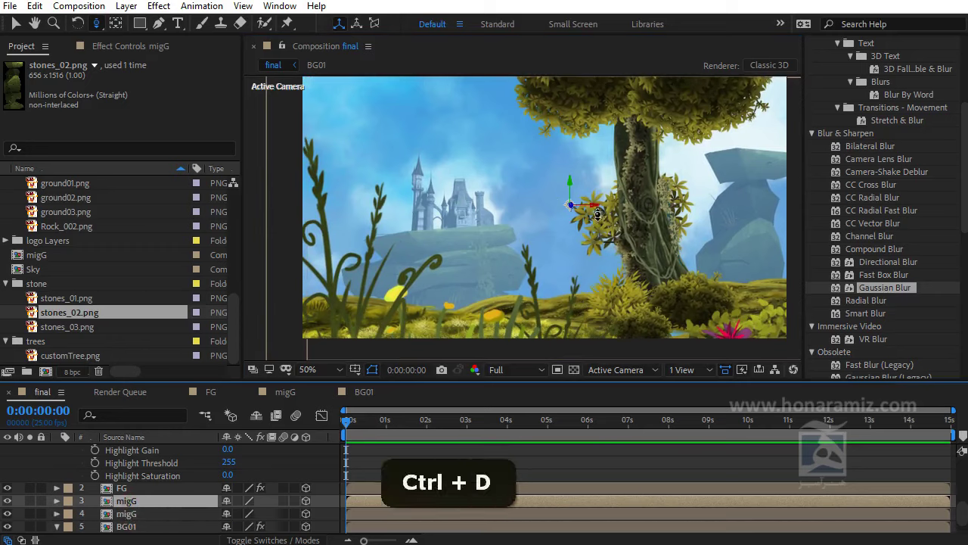
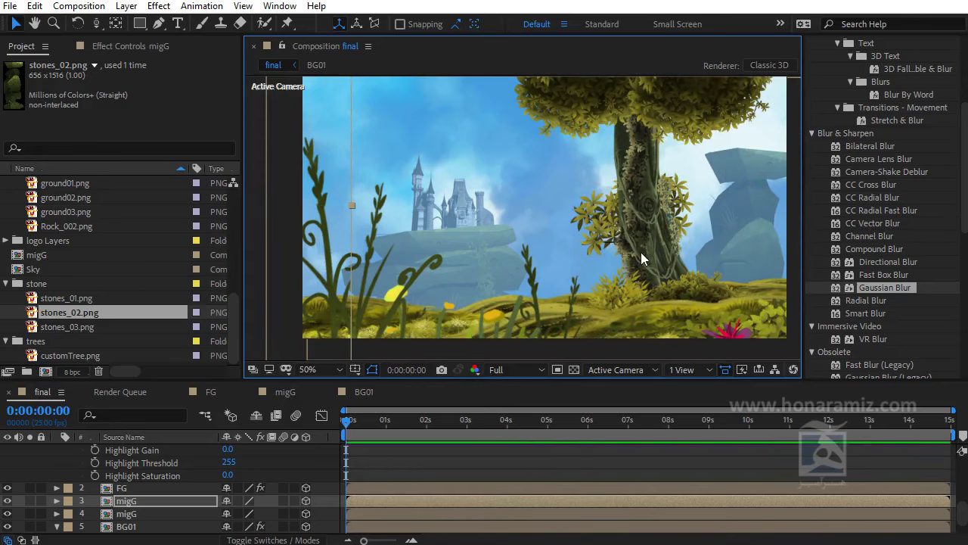
left_click(167, 473)
scroll("up", 3)
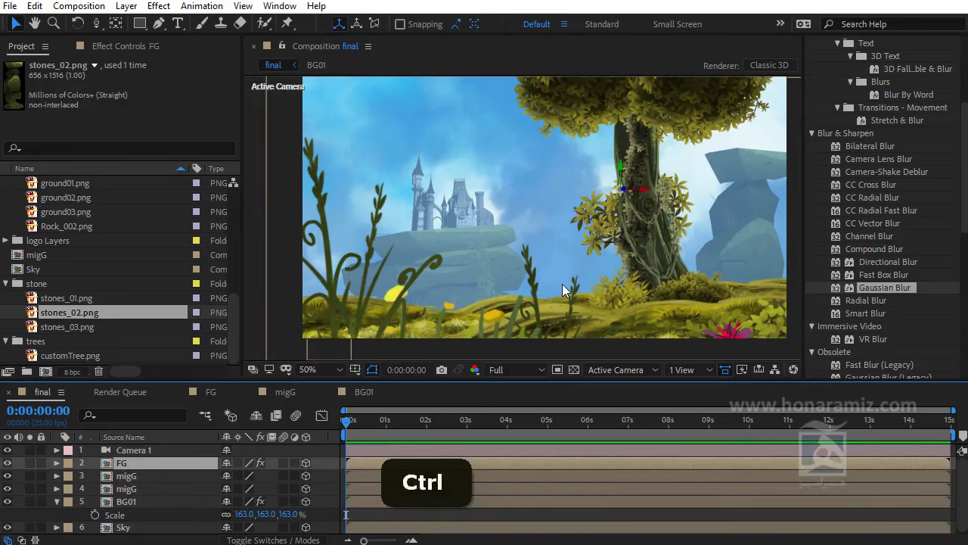
Duplicate the FG foreground layer and undo the camera orbit to keep the framing
key("ctrl+d")
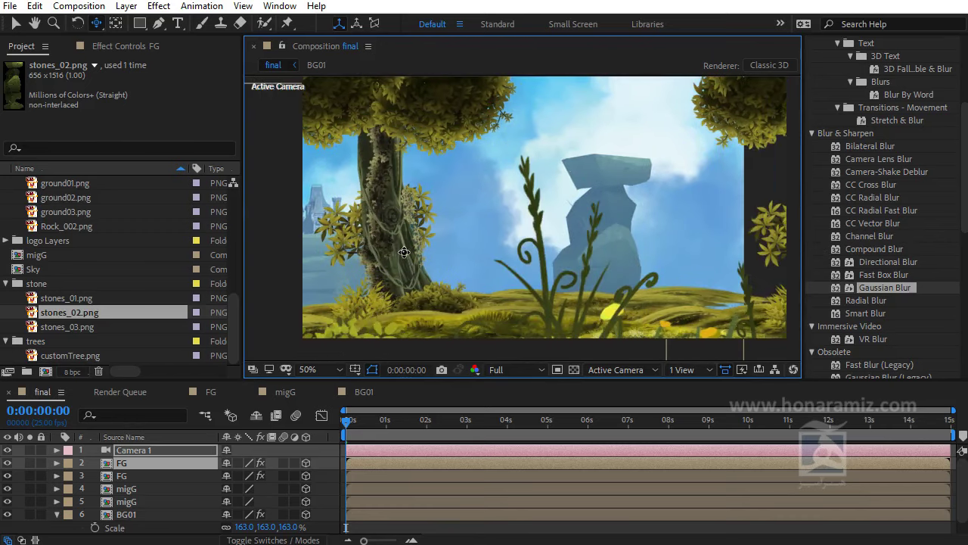
key("c")
key("ctrl+z")
scroll("down", 3)
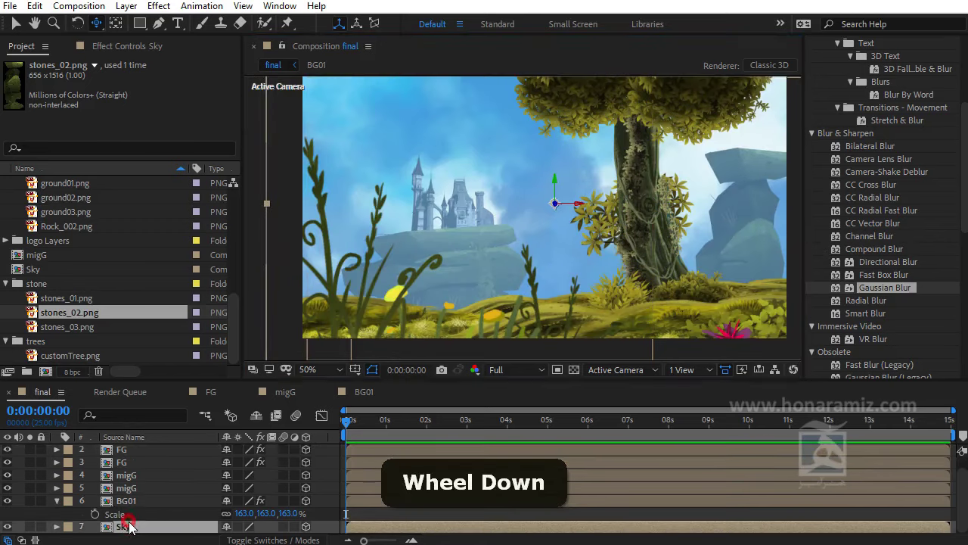